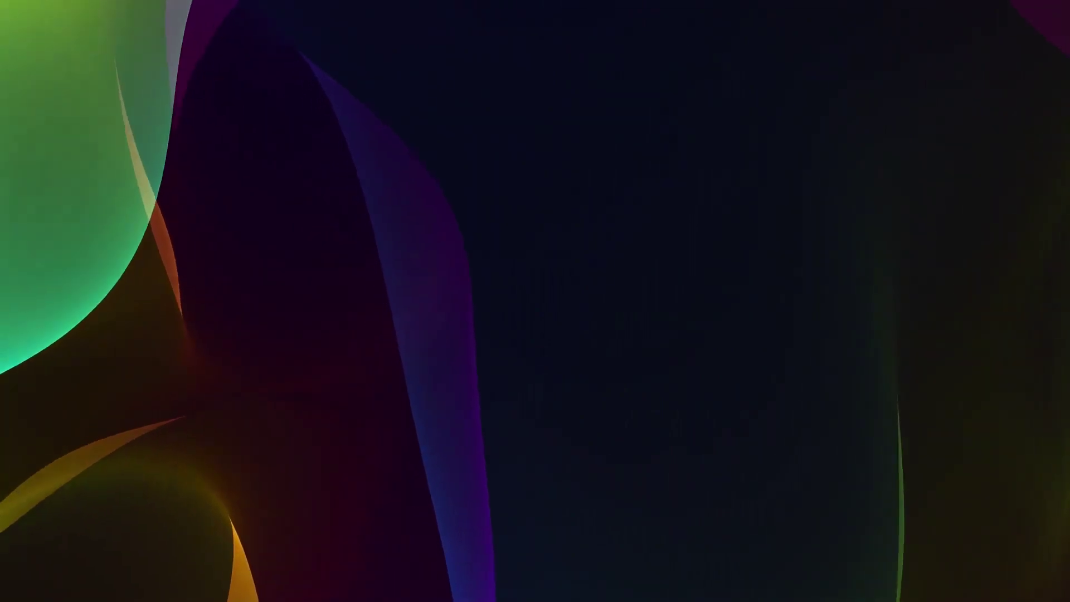
Create a new HDTV 1080 25 composition named main
left_click_drag(566, 437, 640, 78)
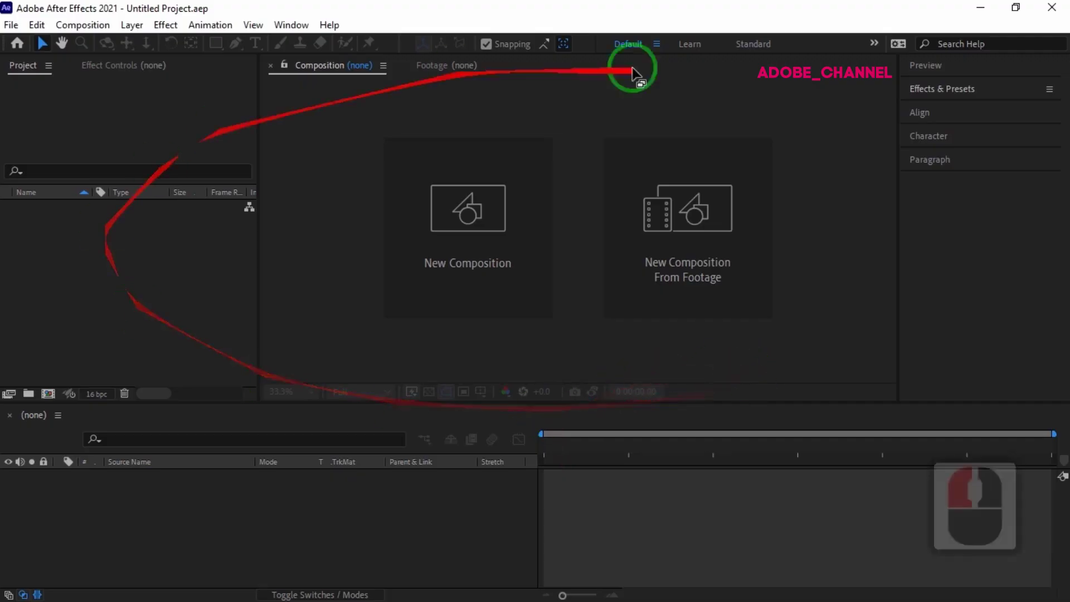
left_click_drag(471, 296, 289, 266)
type("main")
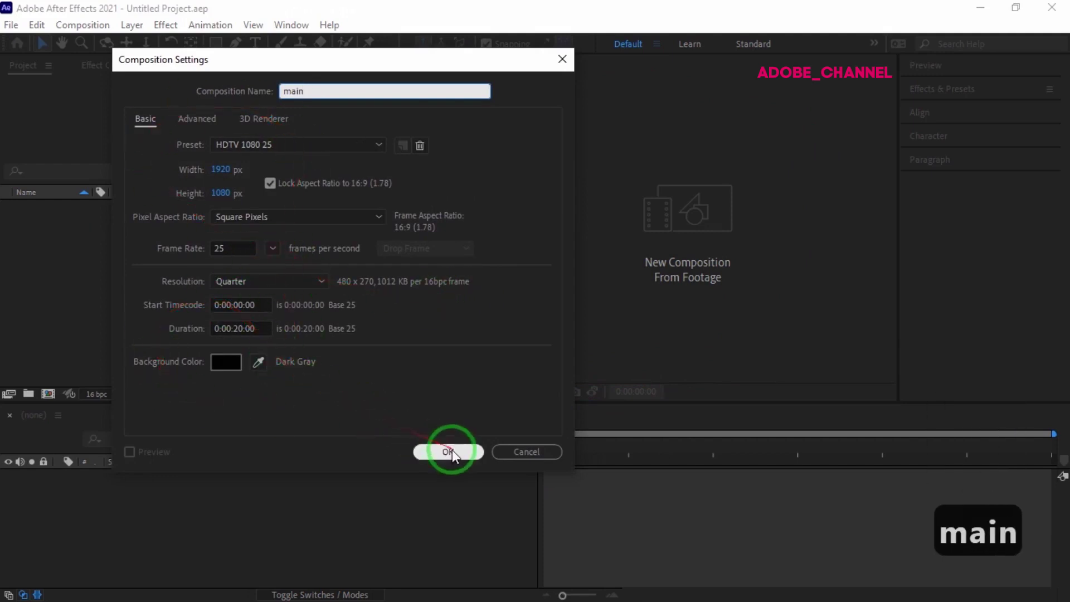
left_click(454, 458)
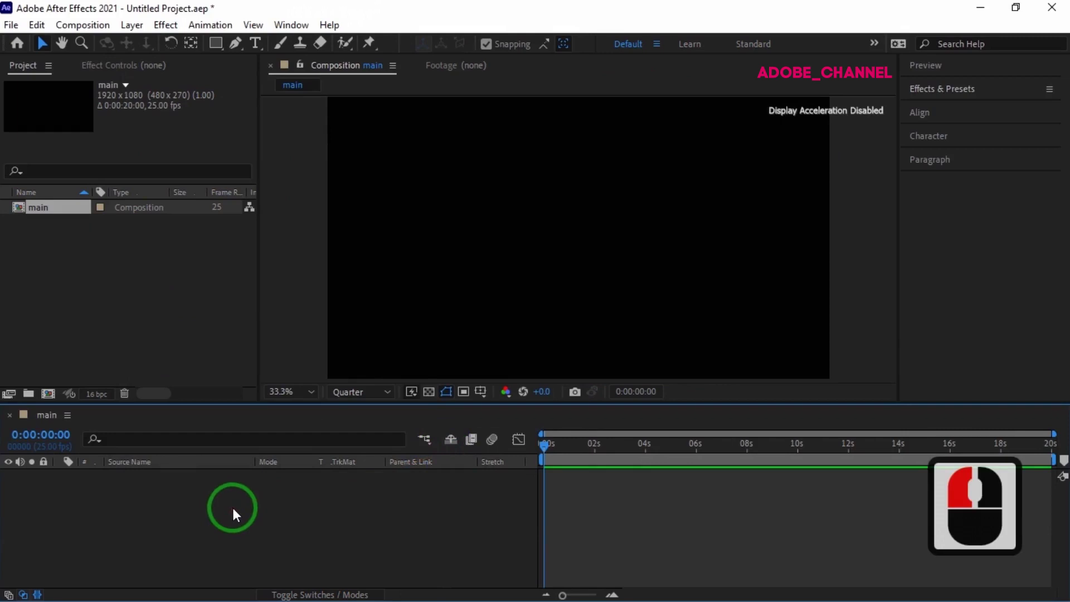
Add a black comp-sized solid layer named flares
right_click(236, 517)
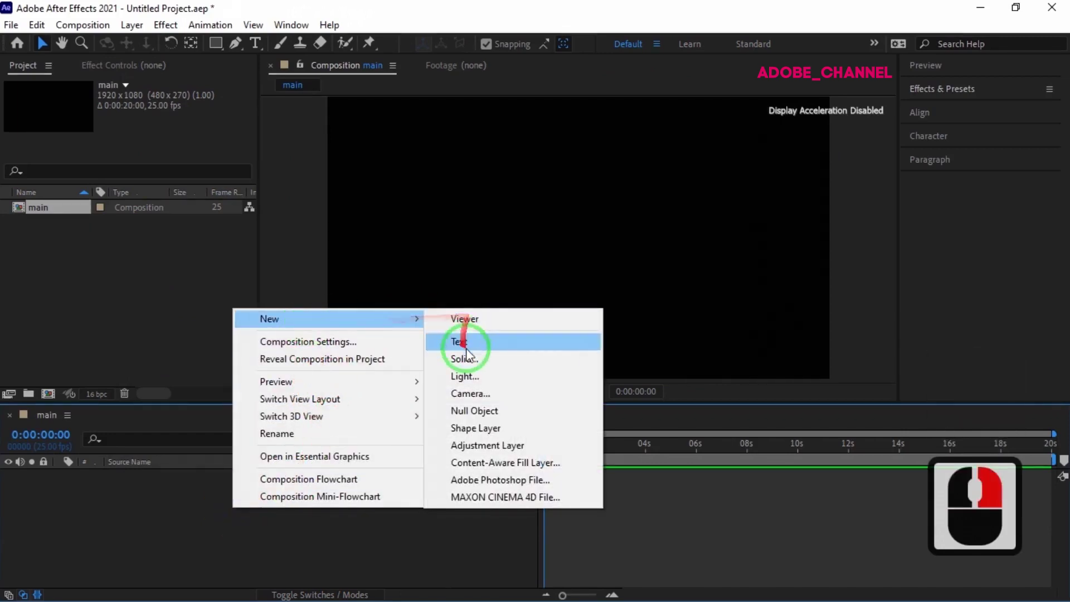
left_click(472, 368)
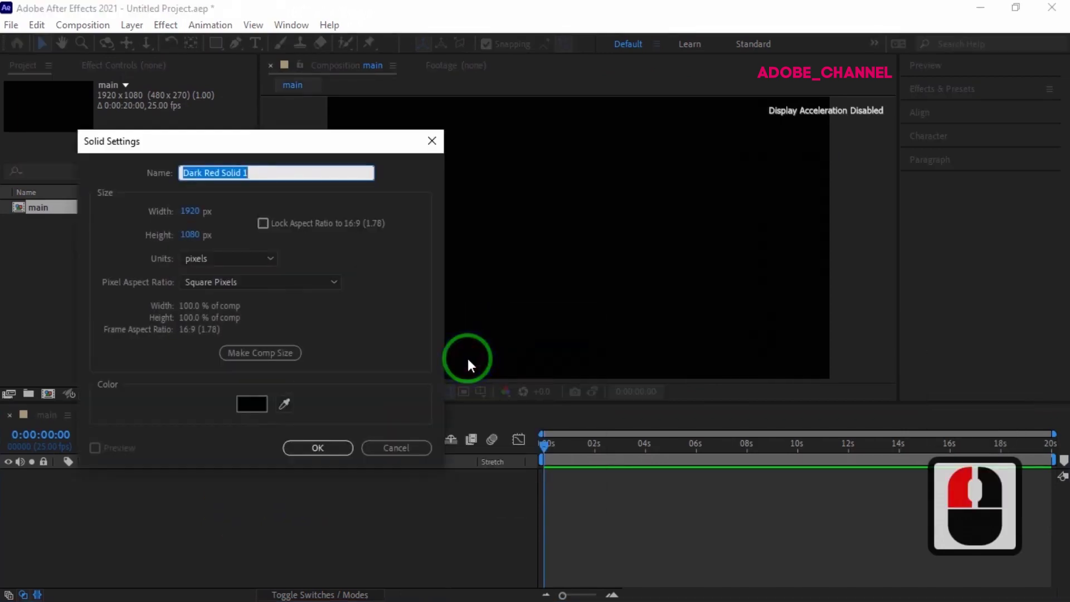
type("flare")
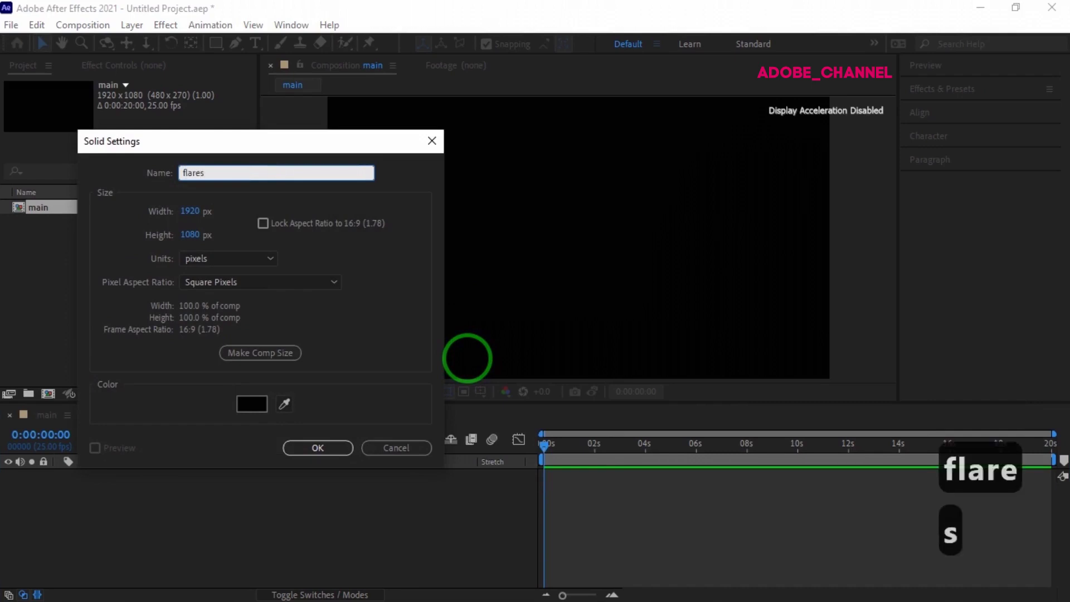
left_click(340, 456)
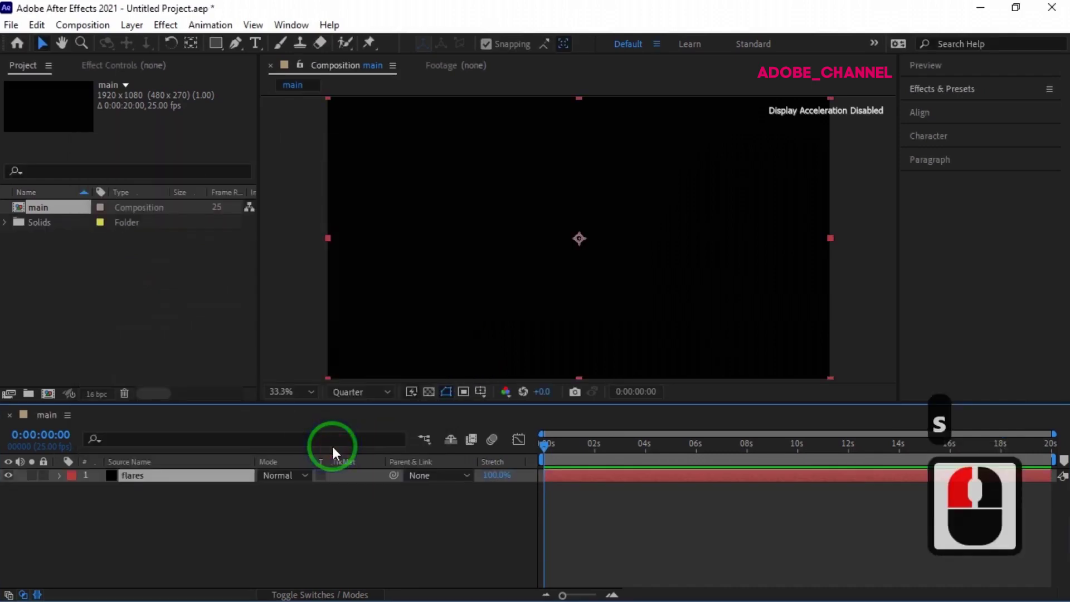
Apply Optical Flares to the flares layer and enter its flare setup
left_click(994, 94)
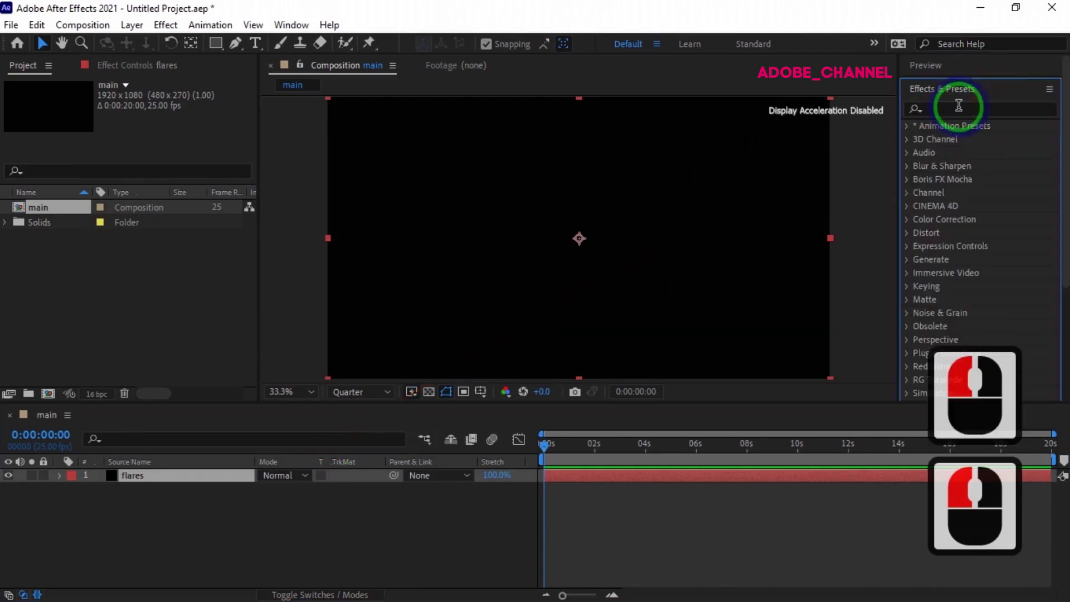
type("optic")
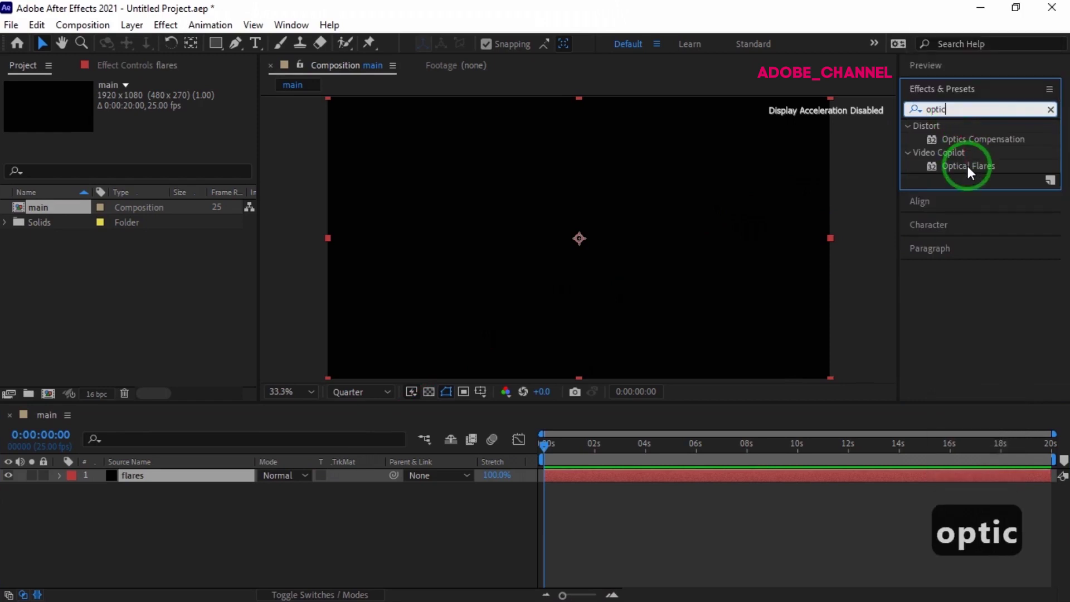
double_click(971, 175)
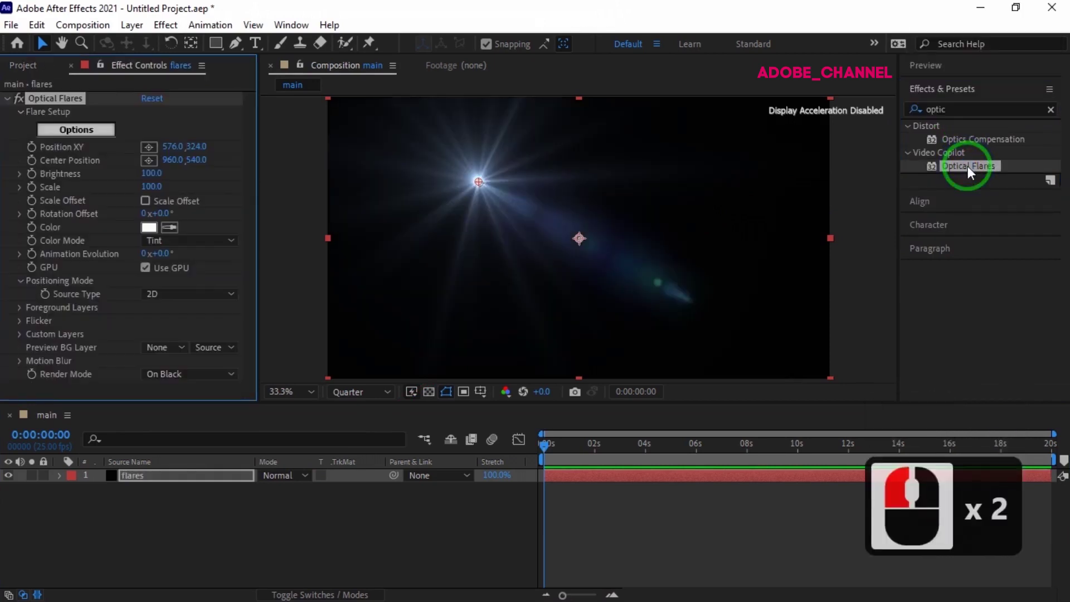
double_click(73, 135)
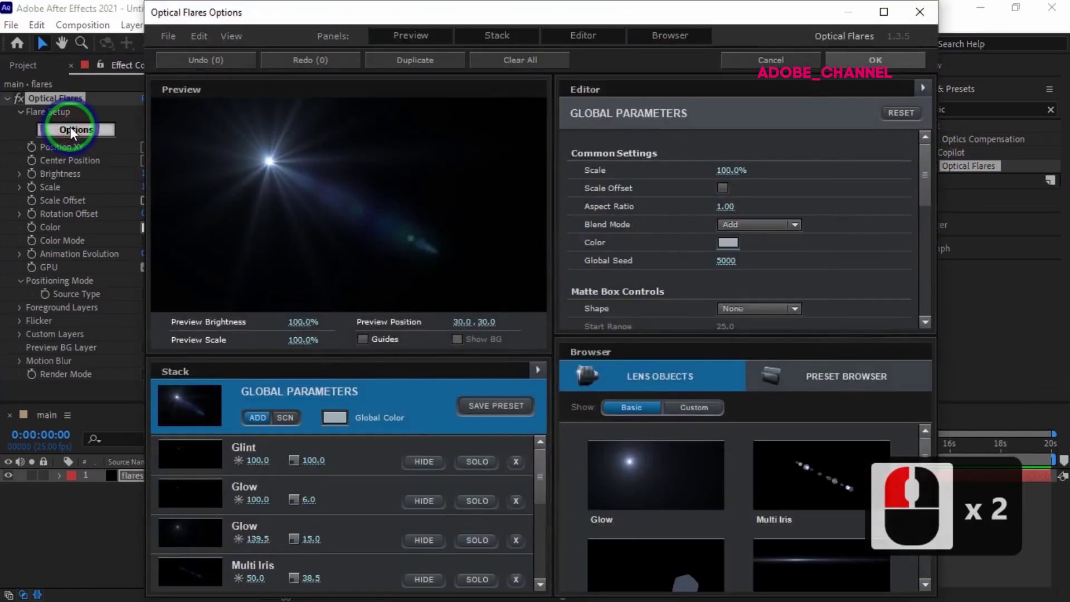
Remove every default lens element from the flare stack, leaving it empty
left_click(521, 470)
left_click(517, 474)
left_click(517, 474)
left_click(518, 474)
left_click(518, 474)
left_click(518, 473)
left_click(518, 474)
left_click(518, 474)
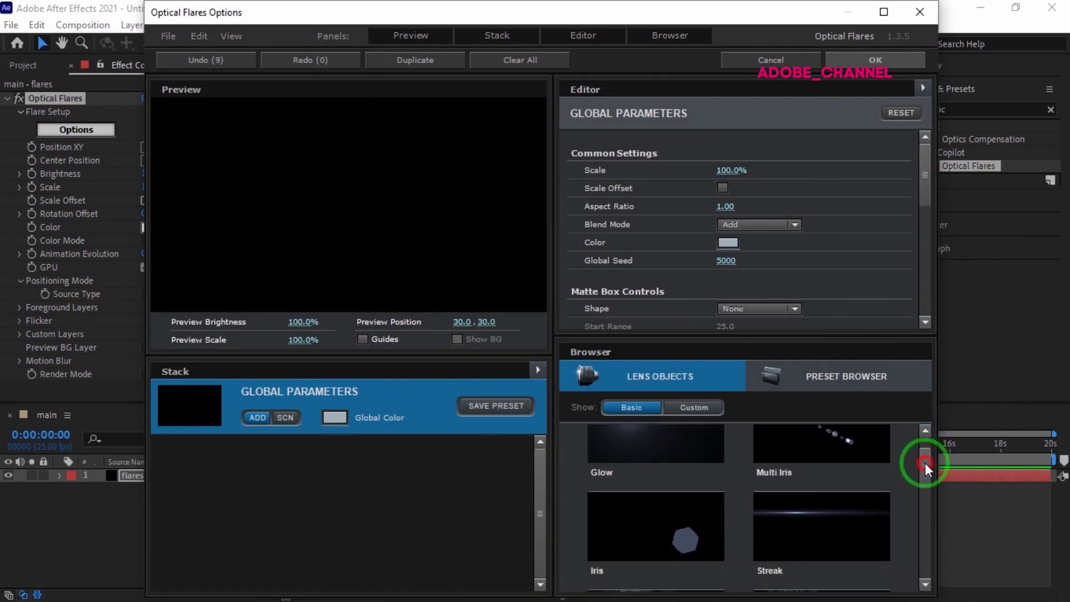
Add a Streak element coloured by a Spectrum gradient with 10 loops
left_click(890, 477)
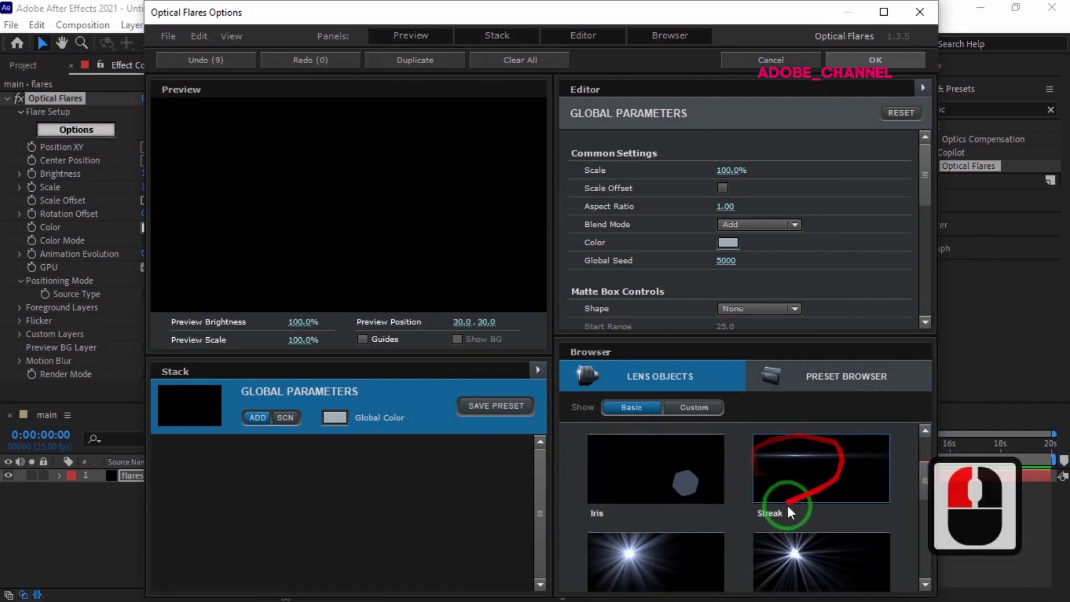
left_click(813, 482)
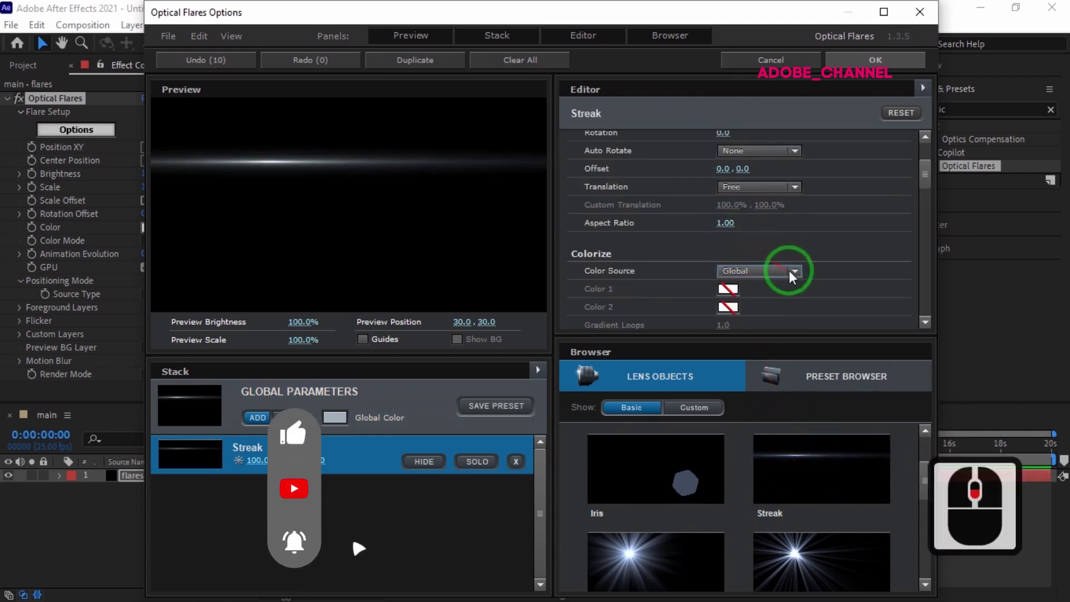
left_click(795, 281)
left_click(772, 336)
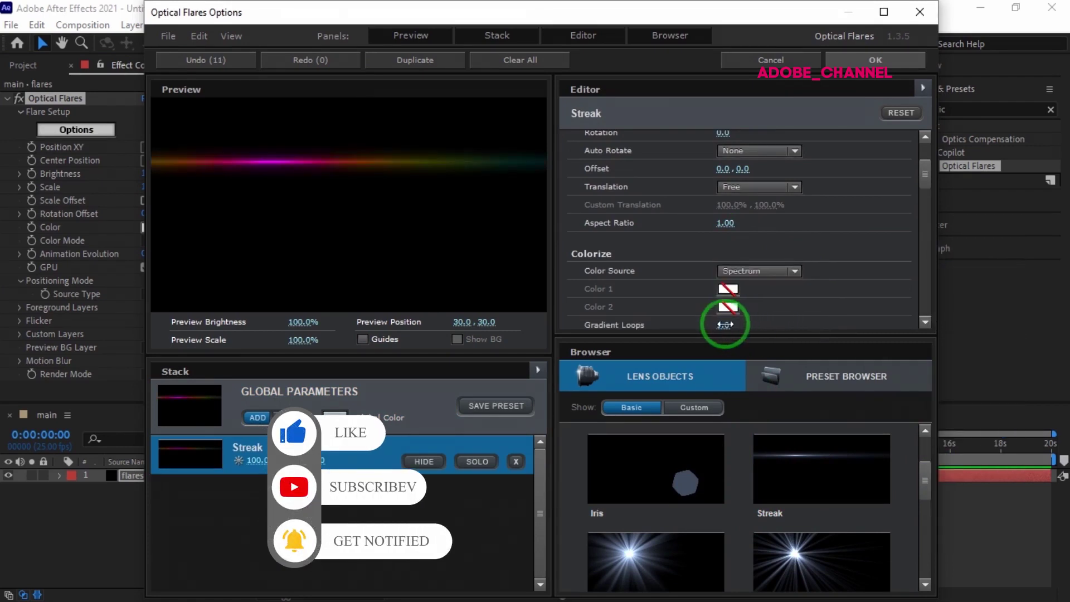
left_click(728, 331)
type("10")
key("Return")
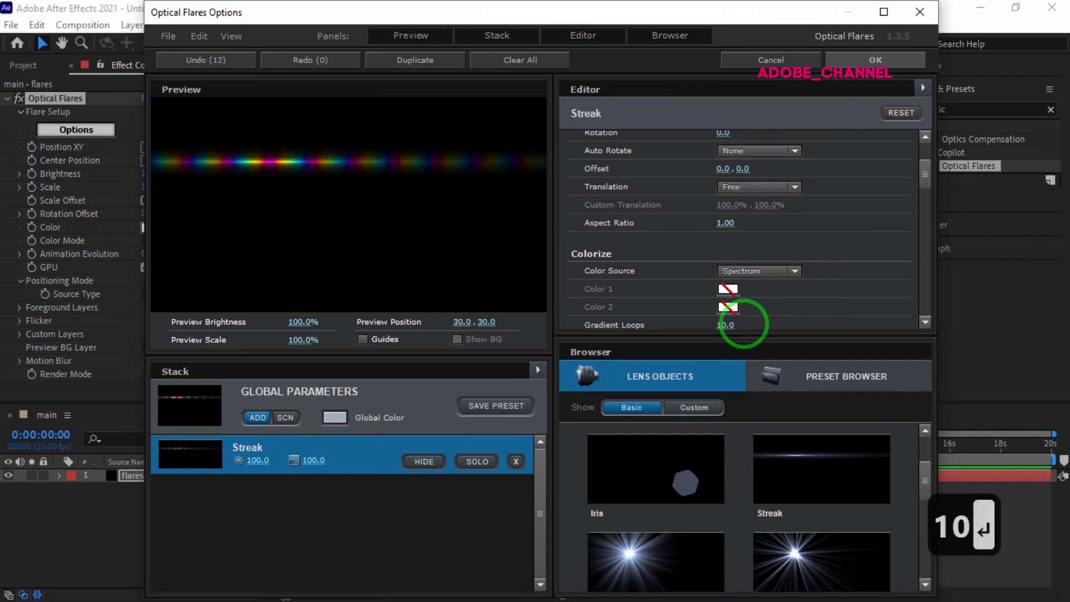
Duplicate the rainbow streak with Ctrl+D into several identical copies
left_click(348, 465)
key("ctrl+d")
key("ctrl+d")
key("ctrl+d")
key("ctrl+d")
key("ctrl+d")
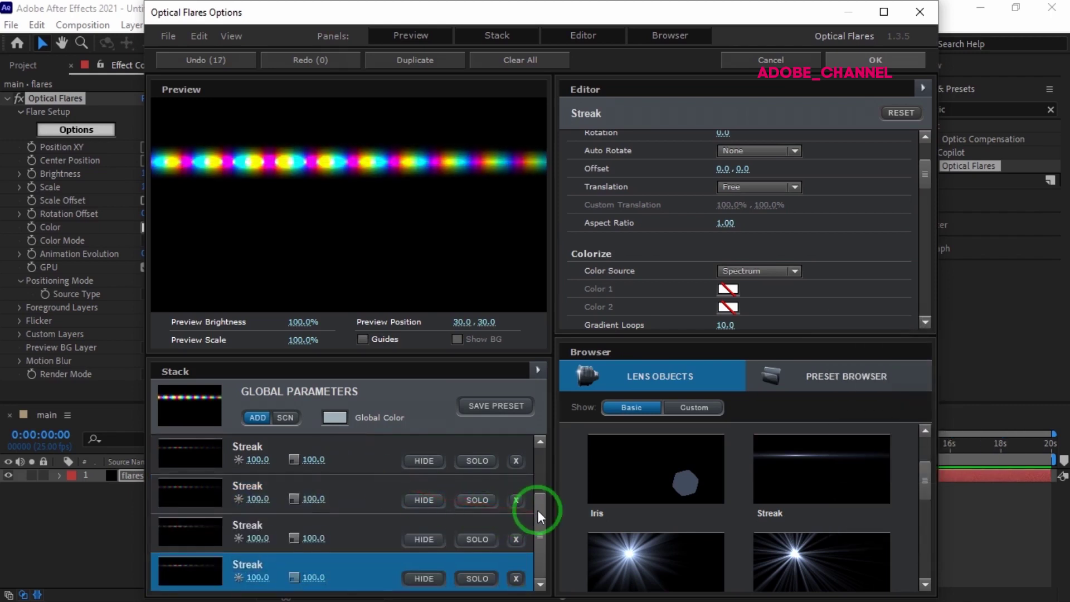
Set the first streak copies to distances 200 and 300
left_click(535, 460)
left_click(343, 468)
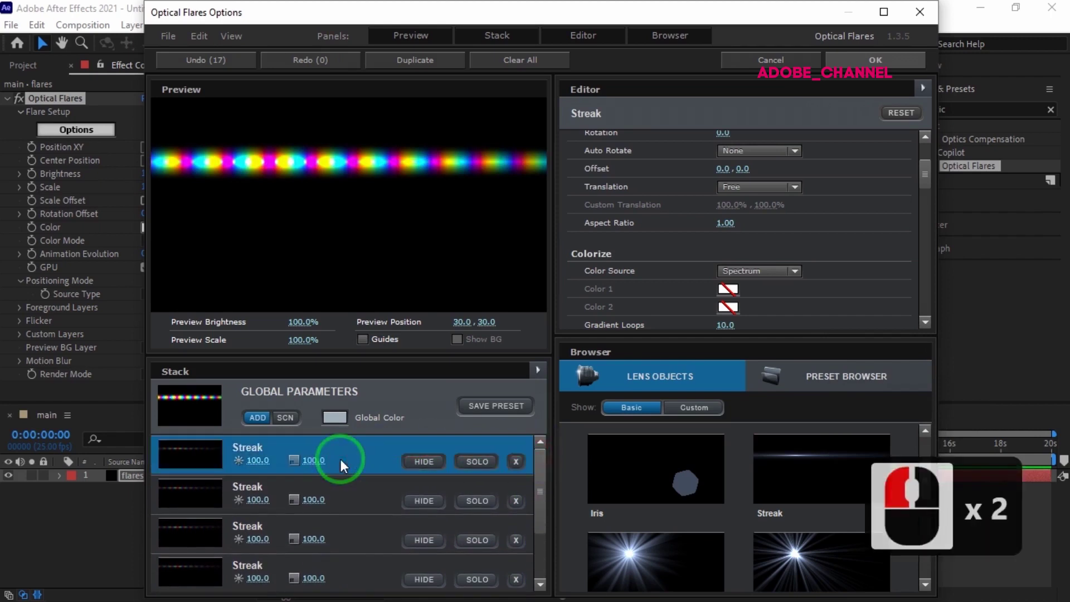
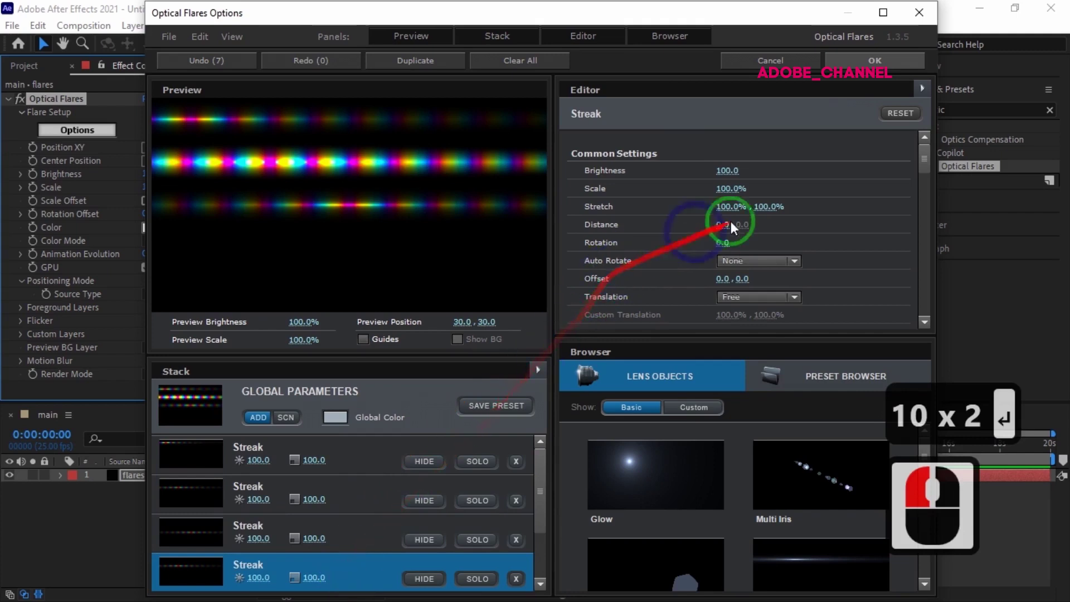
left_click(724, 231)
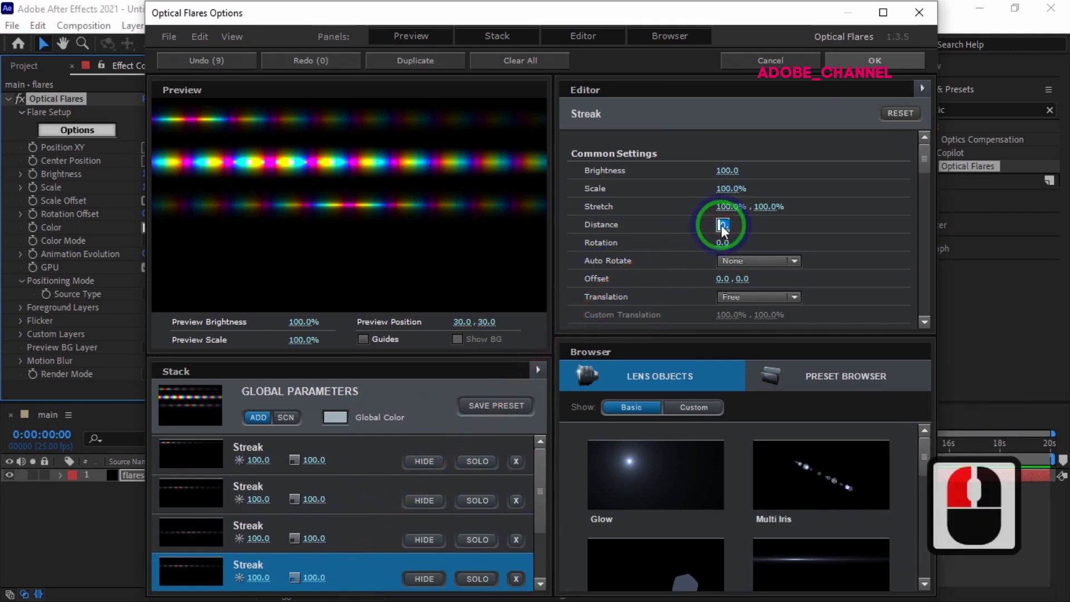
type("20")
key("Return")
type("20 x 2 ↵")
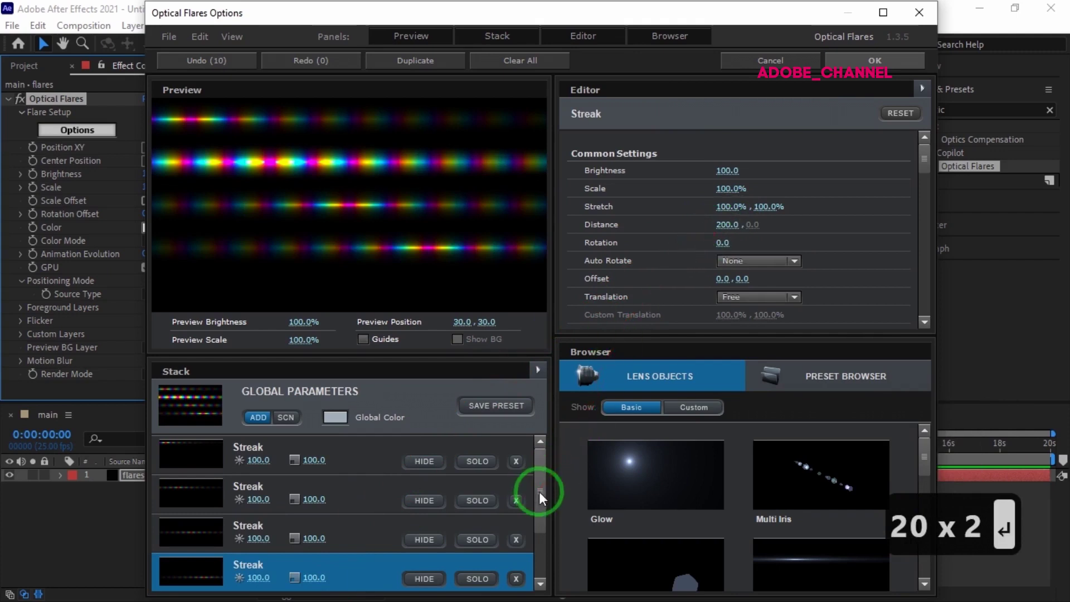
left_click(550, 571)
left_click(368, 542)
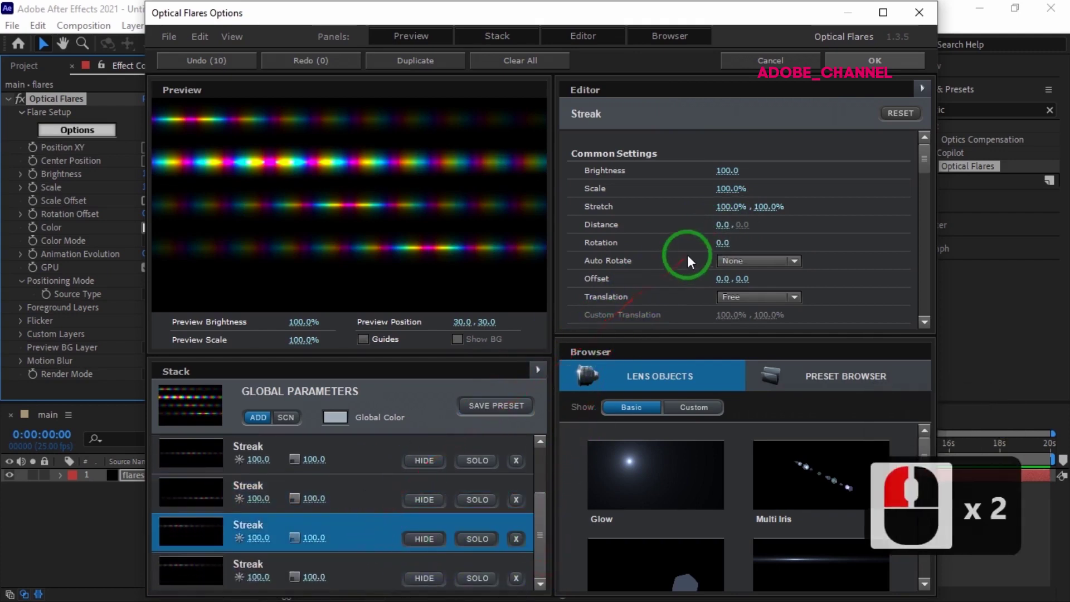
left_click(727, 230)
left_click(727, 232)
type("30")
key("Return")
type("30 x 2 ↩")
Set another streak to distance 400 and accept the flare setup
left_click(371, 577)
left_click(725, 233)
type("40")
key("Return")
key("Return")
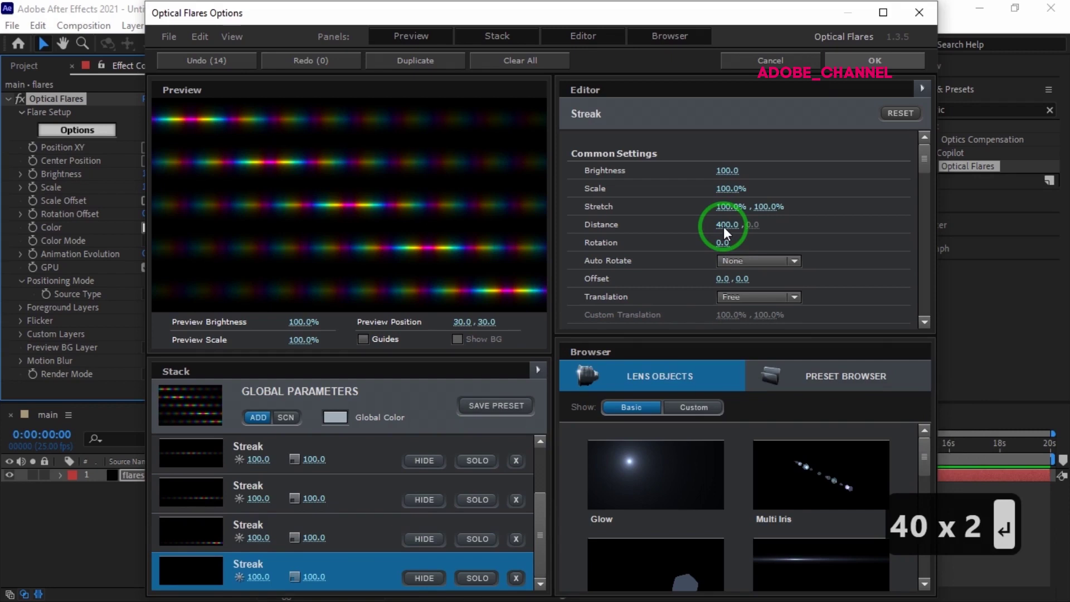
key("Return")
left_click(878, 71)
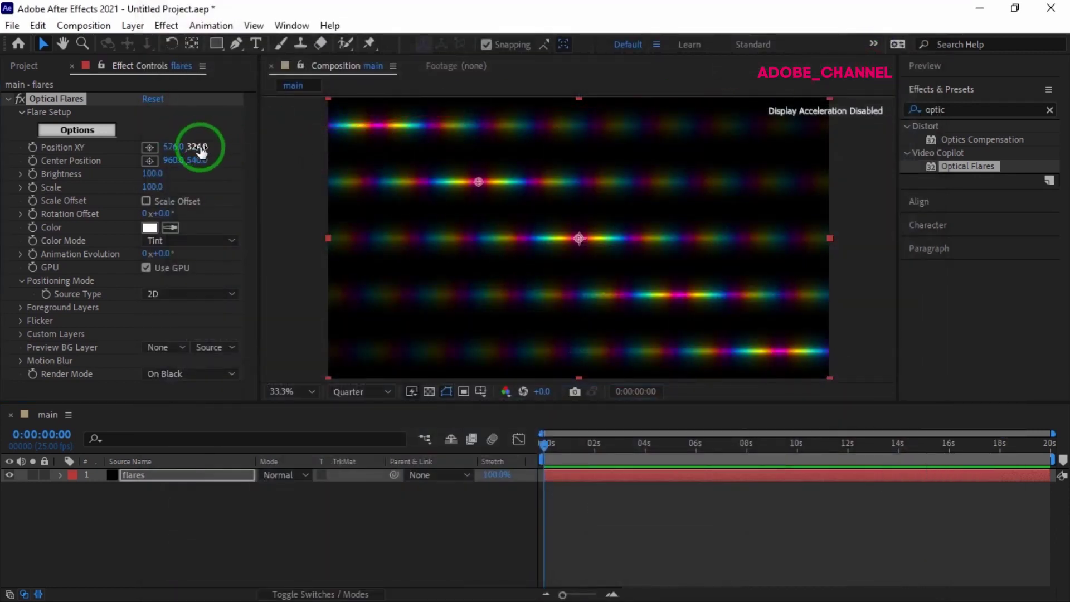
left_click(200, 152)
Set the flare's Y position to 450, then add a new solid named mir
type("450")
key("Return")
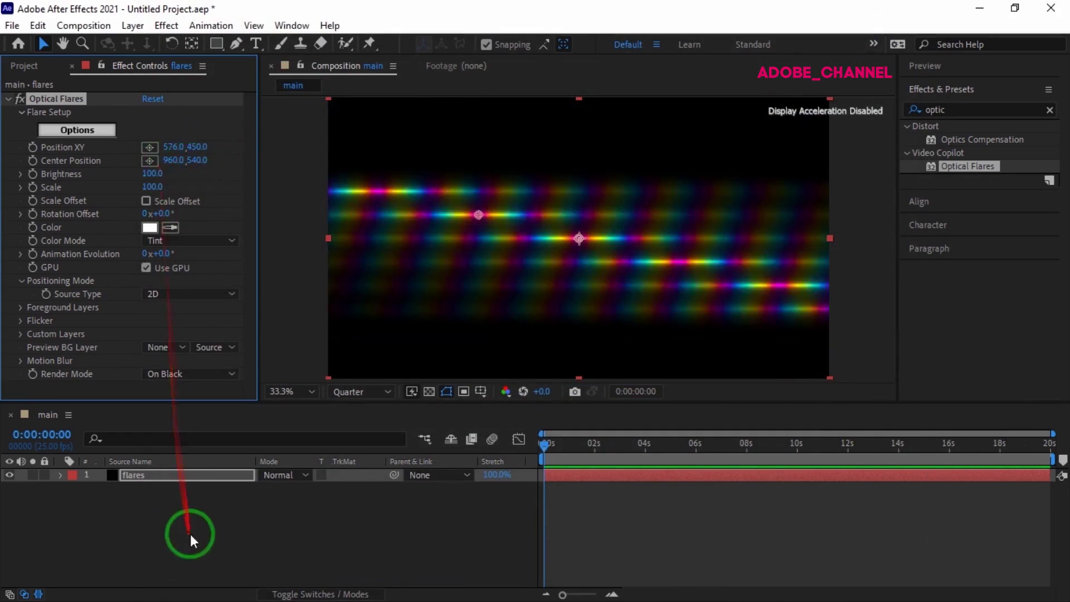
left_click_drag(193, 536, 428, 389)
left_click(428, 390)
type("mir")
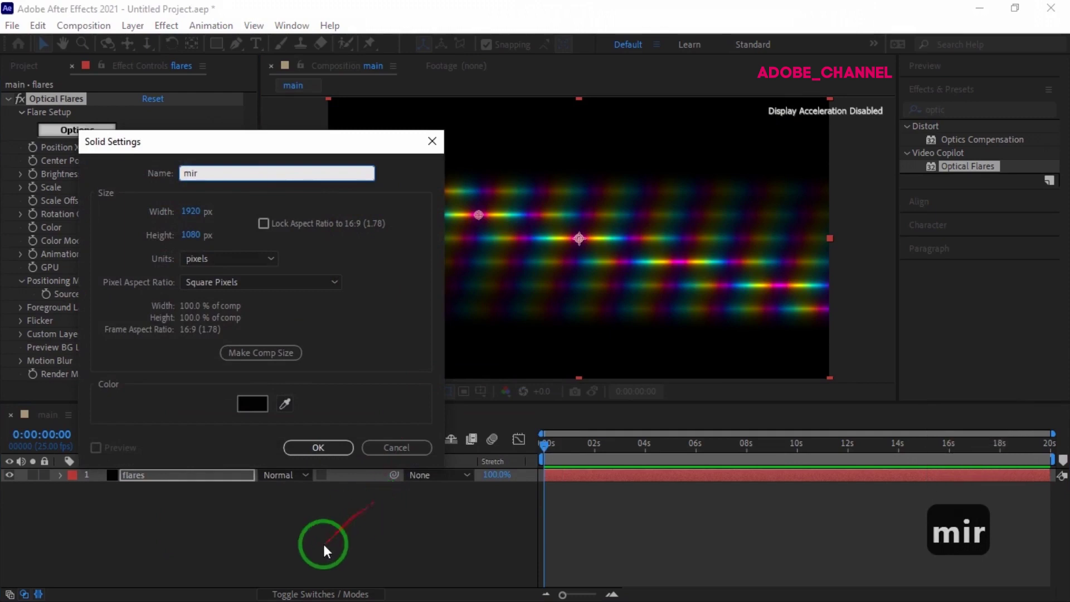
left_click(319, 455)
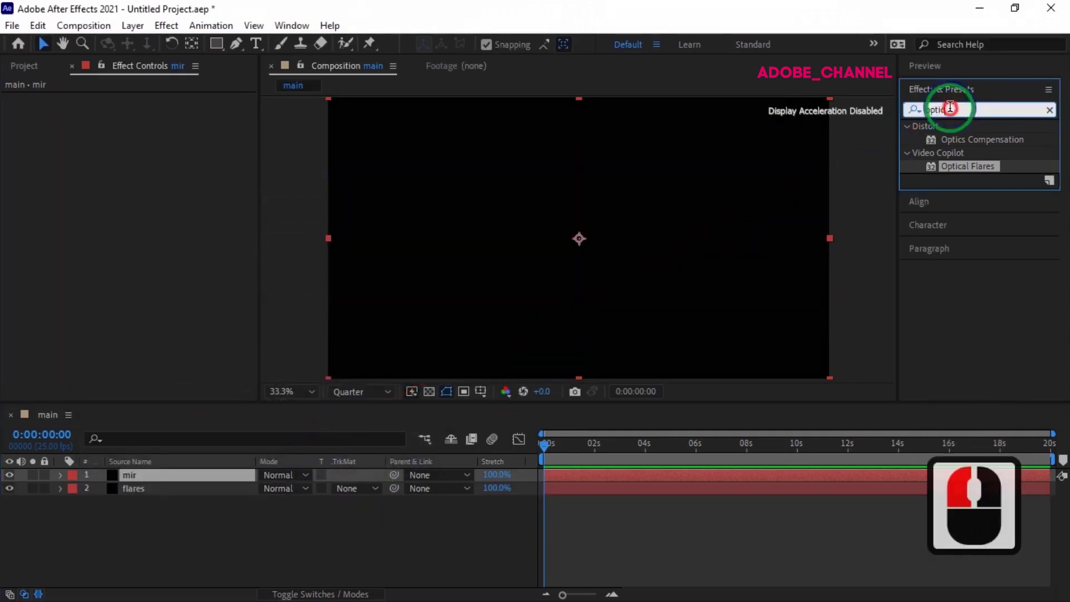
Apply Mir 3 to the mir layer, textured from flares with Effects & Masks
left_click(926, 123)
type("mir")
left_click(927, 147)
double_click(955, 199)
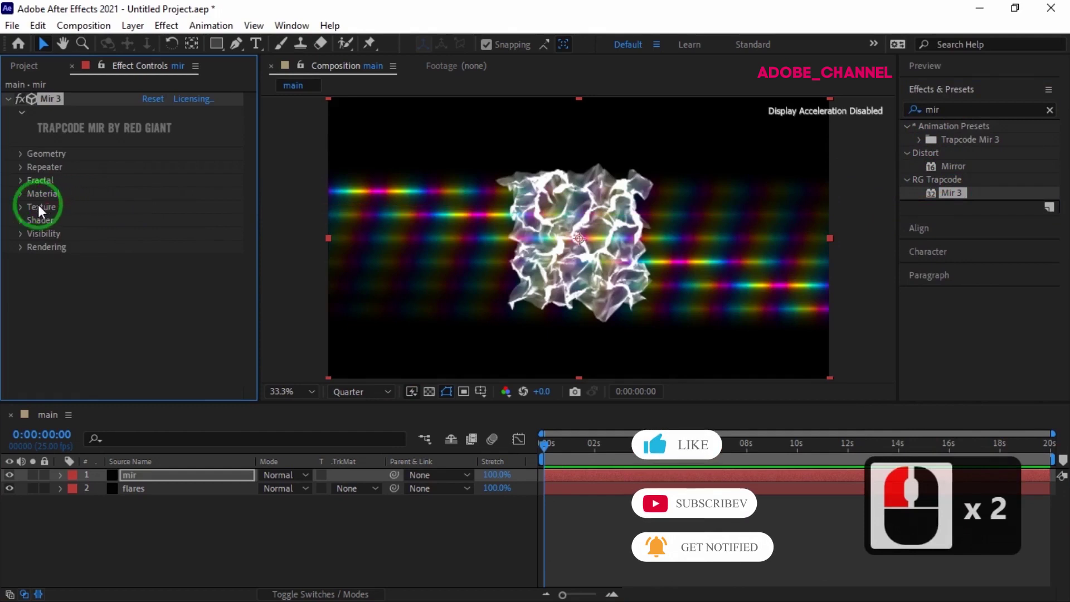
left_click(22, 216)
left_click(186, 228)
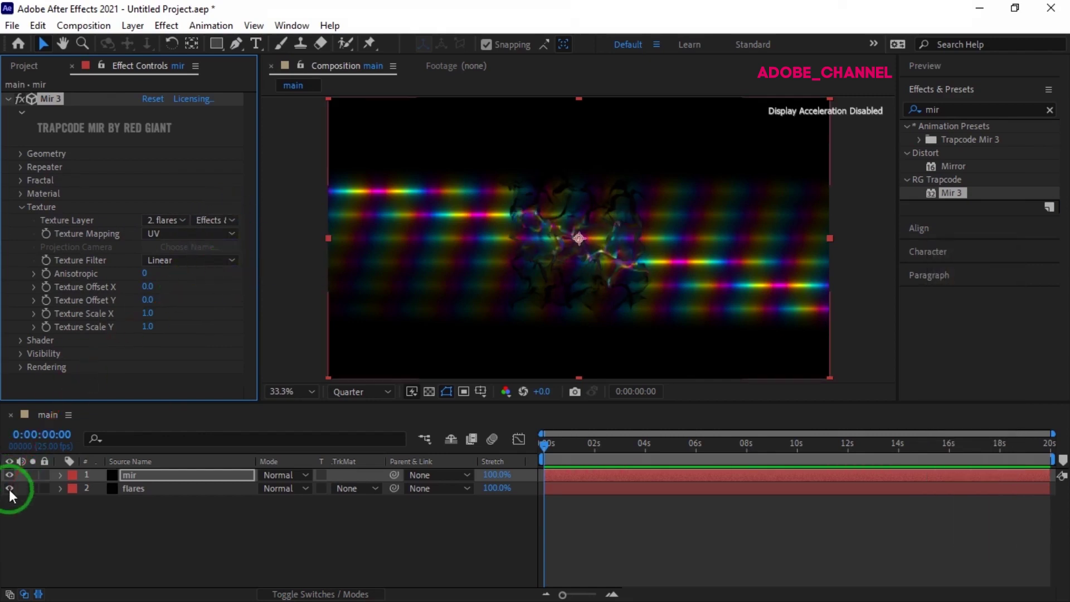
Hide the flares layer and set Mir 3 geometry Position Z to -2600
left_click(12, 498)
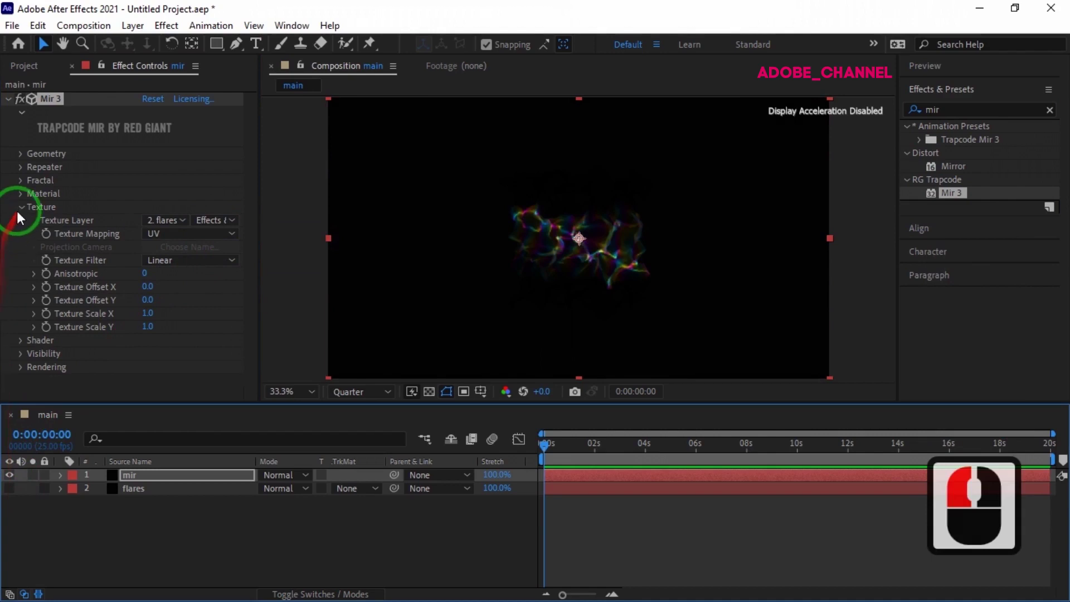
left_click(25, 214)
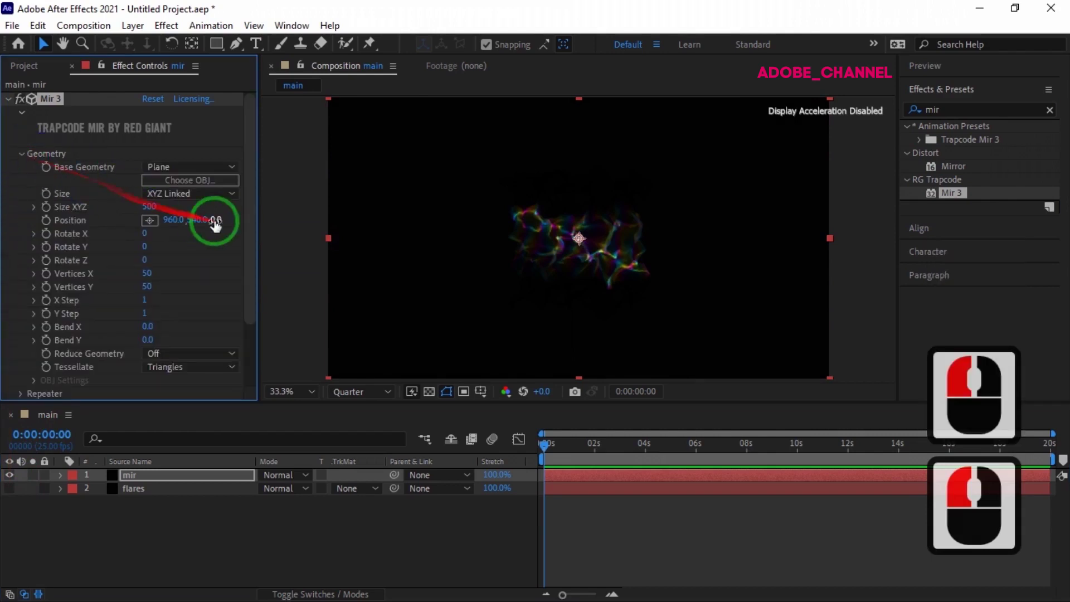
type("- 260")
key("Return")
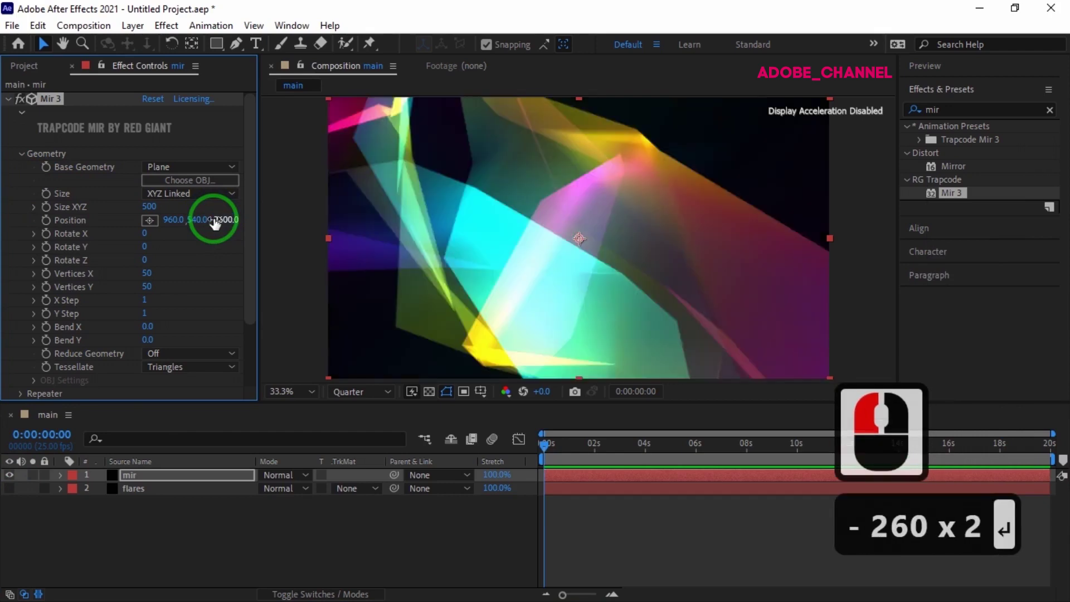
Set Mir 3 Vertices X to 7000 and Vertices Y to 4000
left_click(155, 283)
type("70")
left_click(156, 282)
key("Return")
key("Return")
left_click(155, 296)
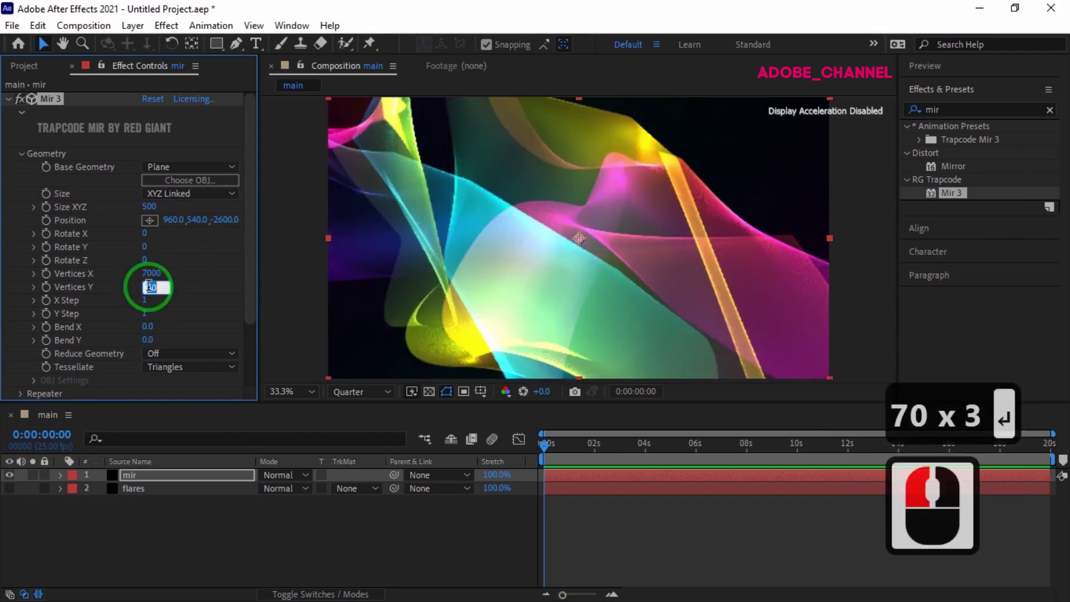
left_click(156, 297)
type("0")
left_click(156, 297)
key("Return")
key("Return")
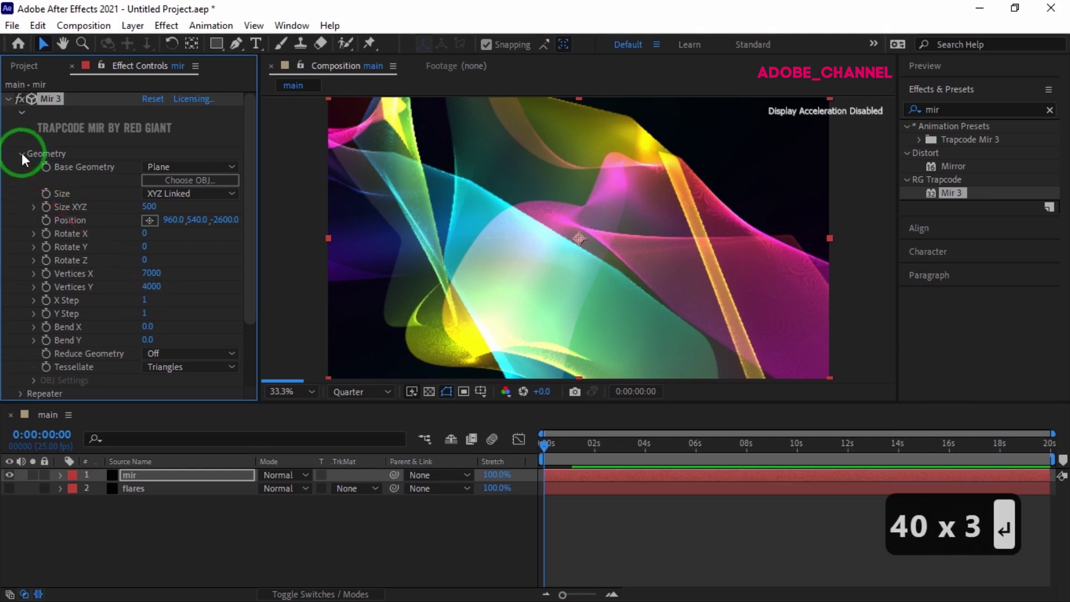
Drive Mir 3 Fractal Evolution with the expression time*3 and collapse the layer
left_click_drag(24, 161, 50, 214)
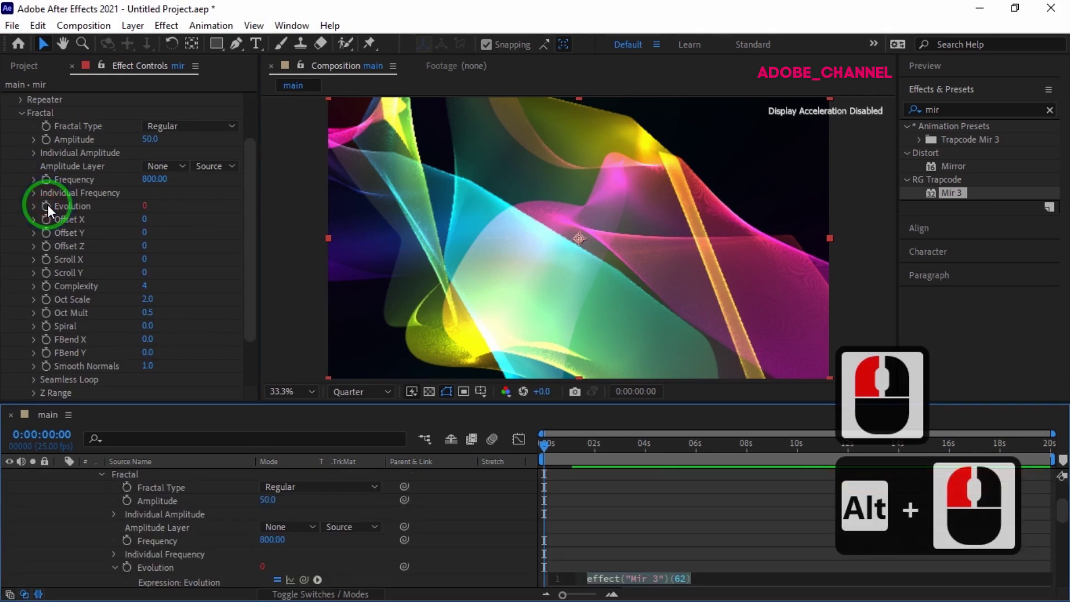
left_click(50, 213)
type("ne * 3")
key("Return")
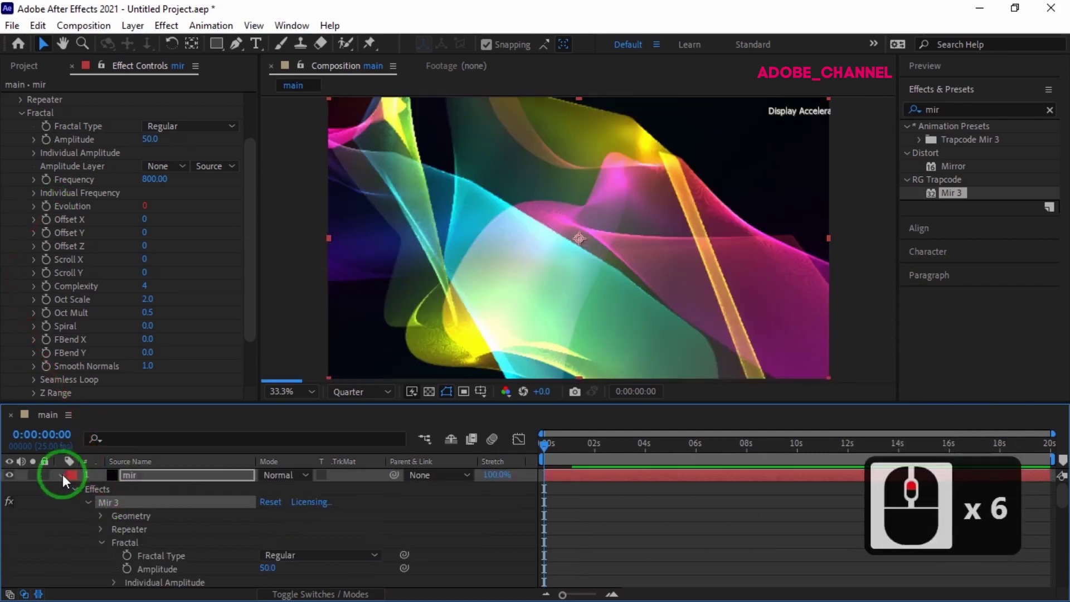
left_click(70, 485)
Add a new solid layer named bg to the composition
left_click(177, 537)
right_click(422, 388)
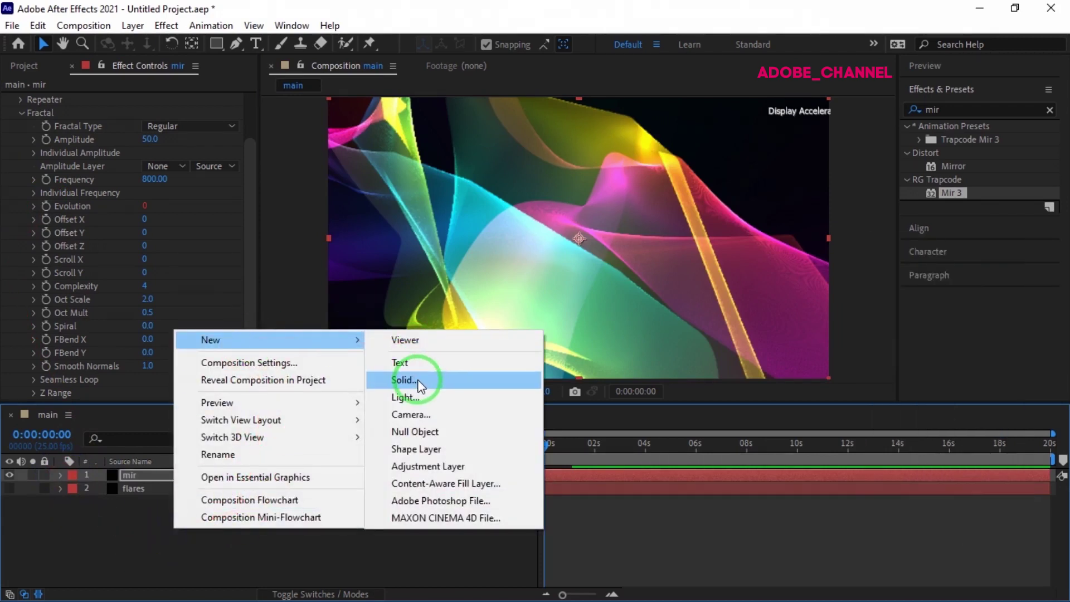
left_click(421, 388)
type("bg")
left_click(329, 460)
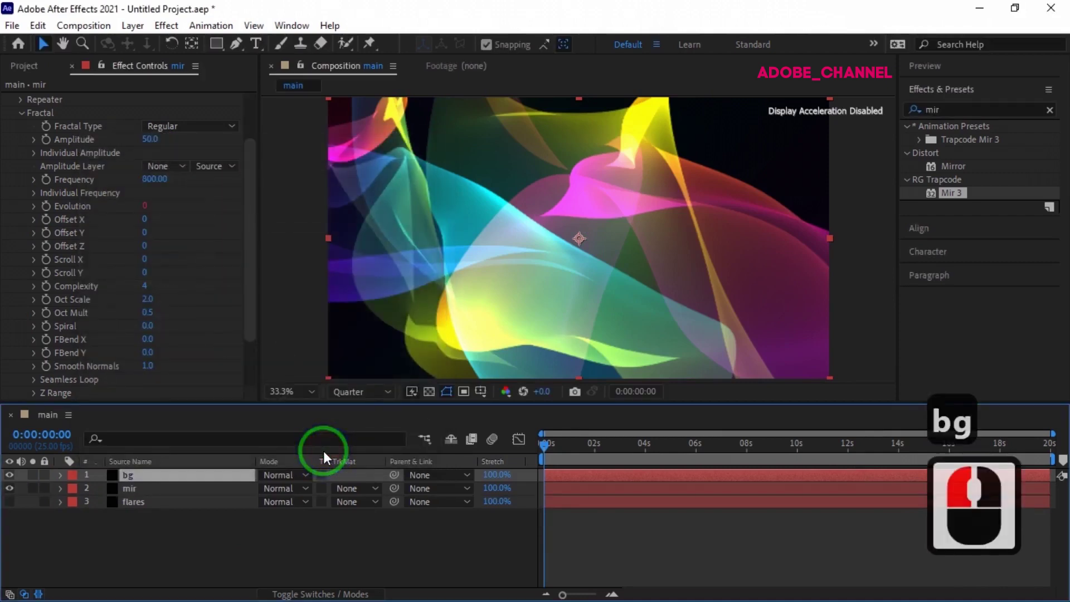
Apply Gradient Ramp to the bg layer
left_click(915, 124)
key("r")
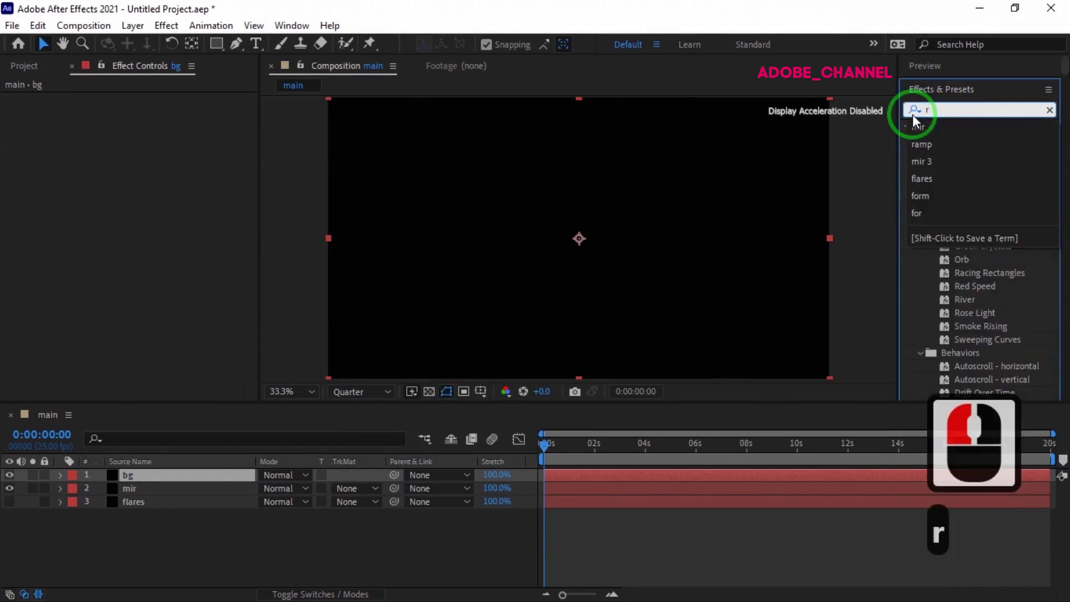
type("amp")
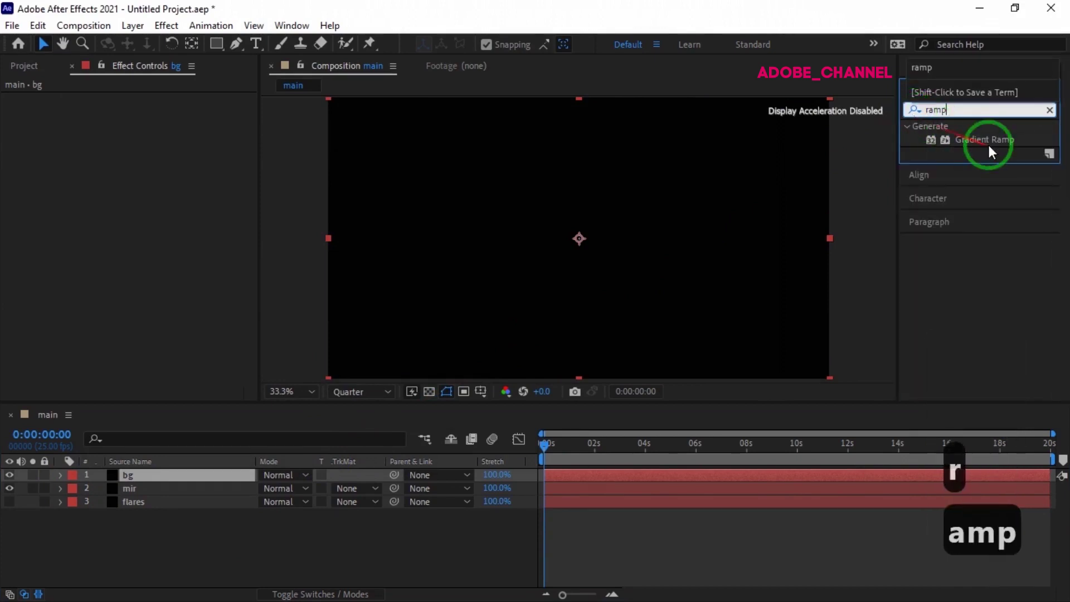
double_click(989, 149)
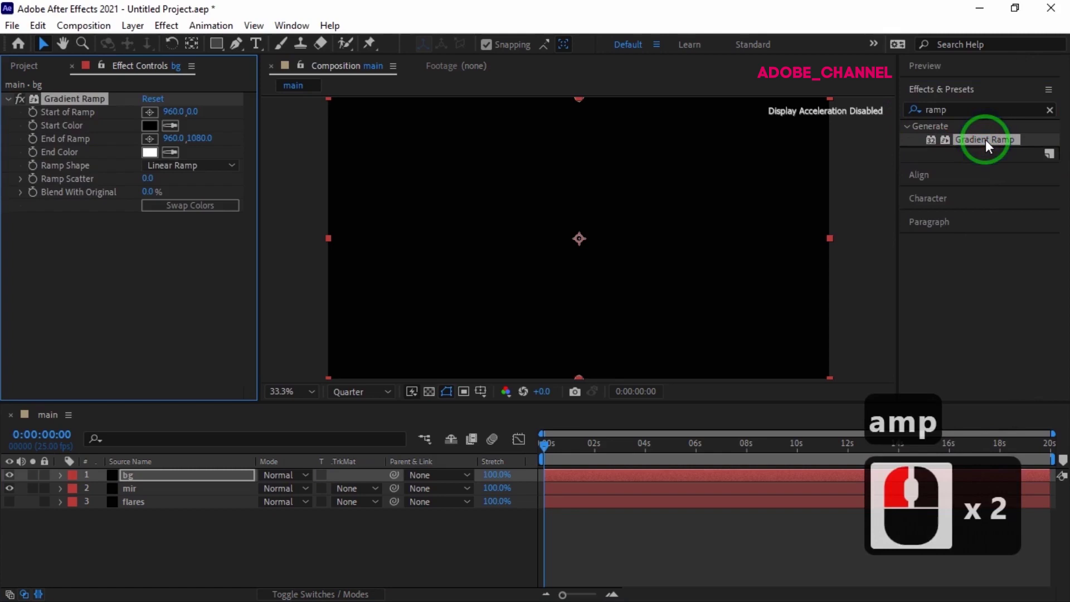
Shift the Gradient Ramp start colour toward a dark blue hue
left_click(159, 136)
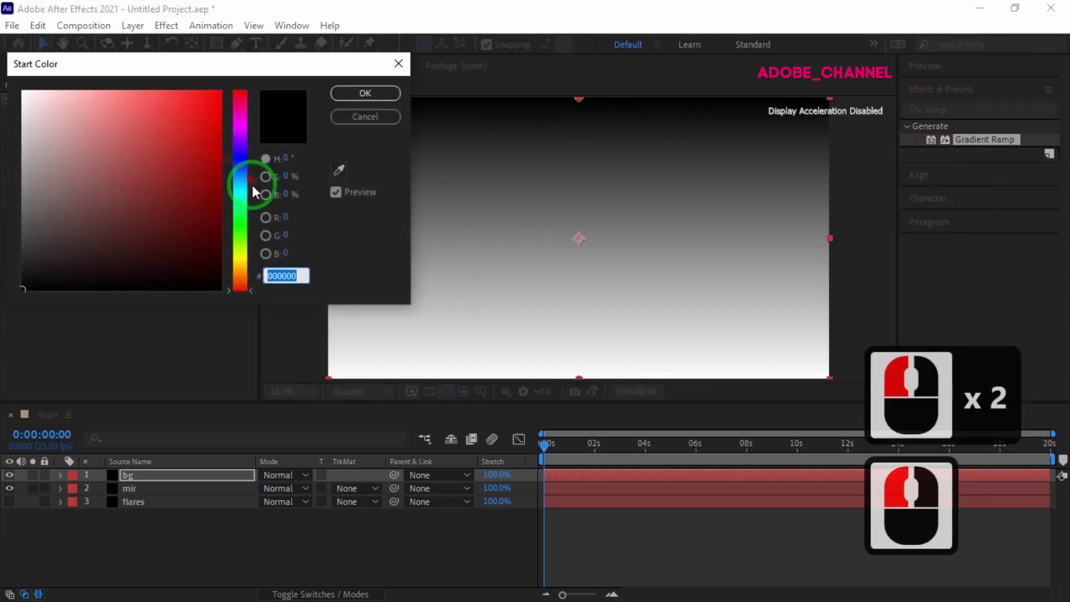
left_click(244, 171)
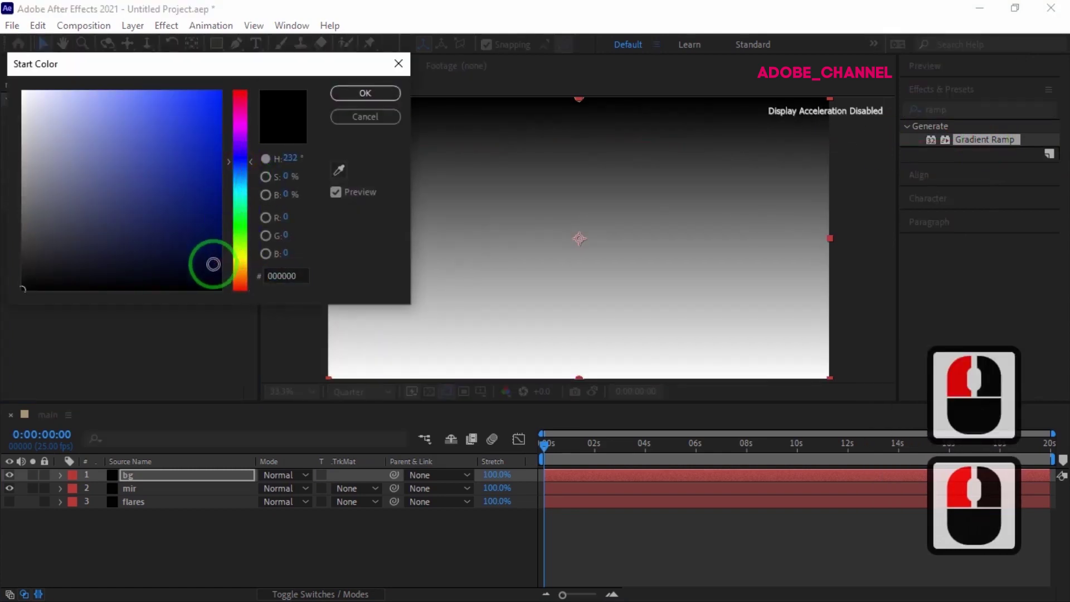
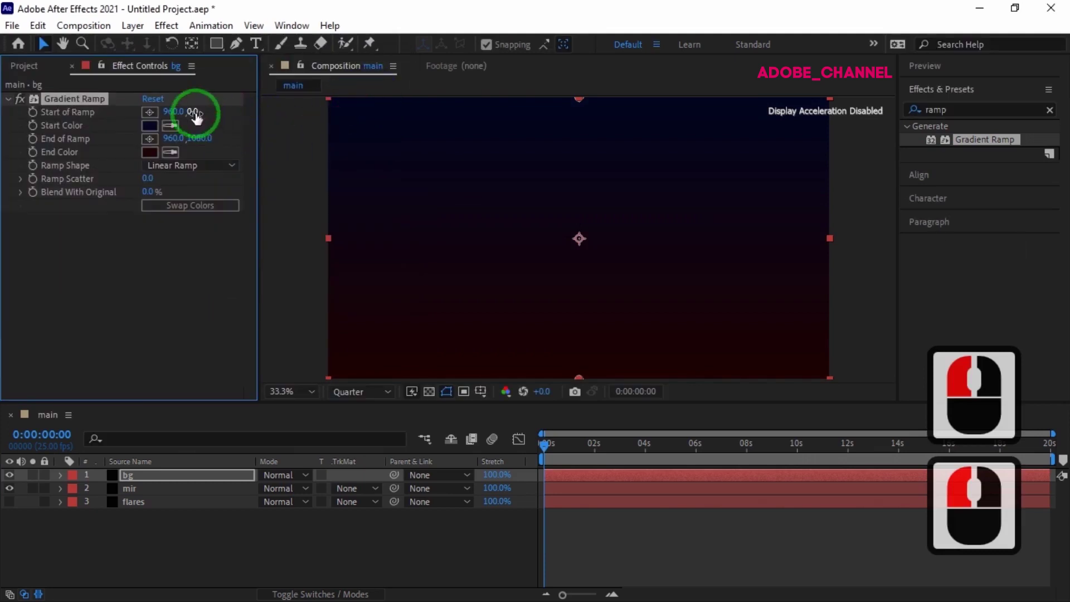
Set the bg gradient's Start of Ramp Y to -230, above the frame
left_click(199, 118)
type("- 230")
key("Return")
type("- 230 ↵")
type("- 230")
Make the Ramp Shape radial and push End of Ramp to 960, 2602
left_click(204, 173)
left_click(200, 215)
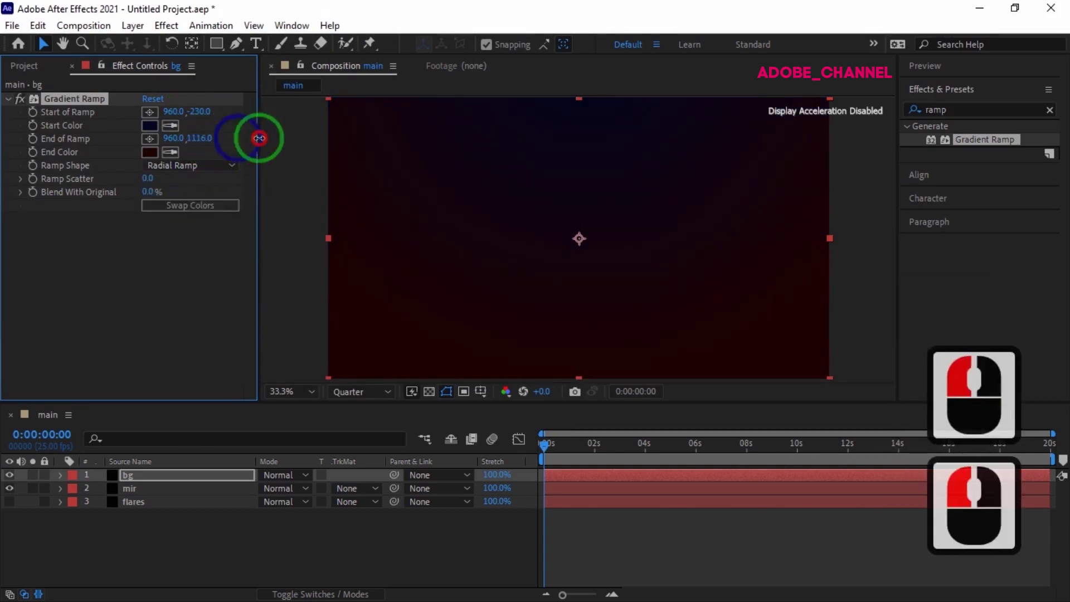
left_click(927, 143)
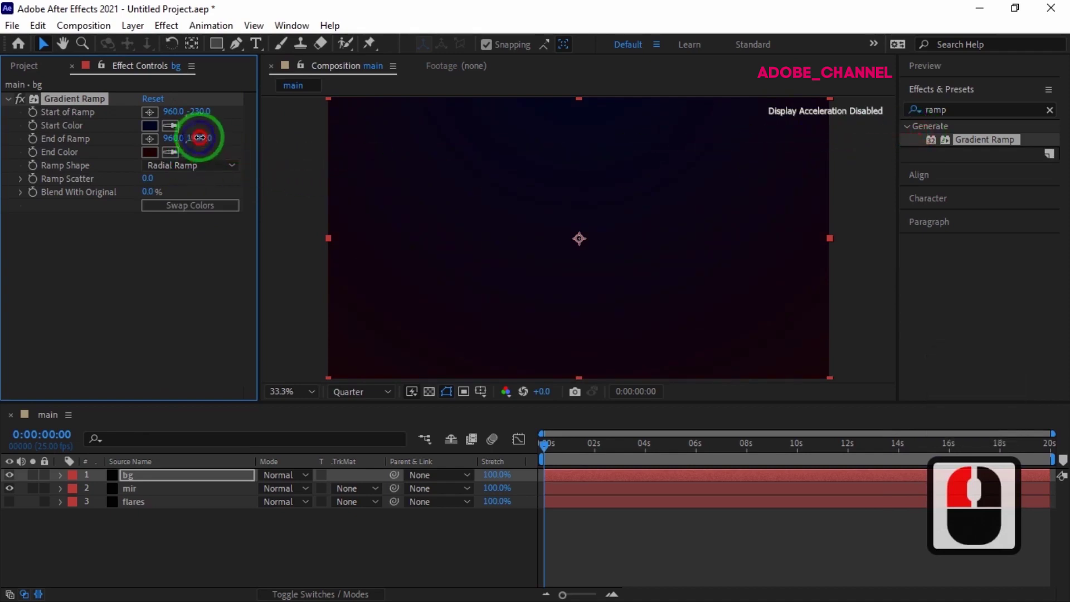
left_click(673, 153)
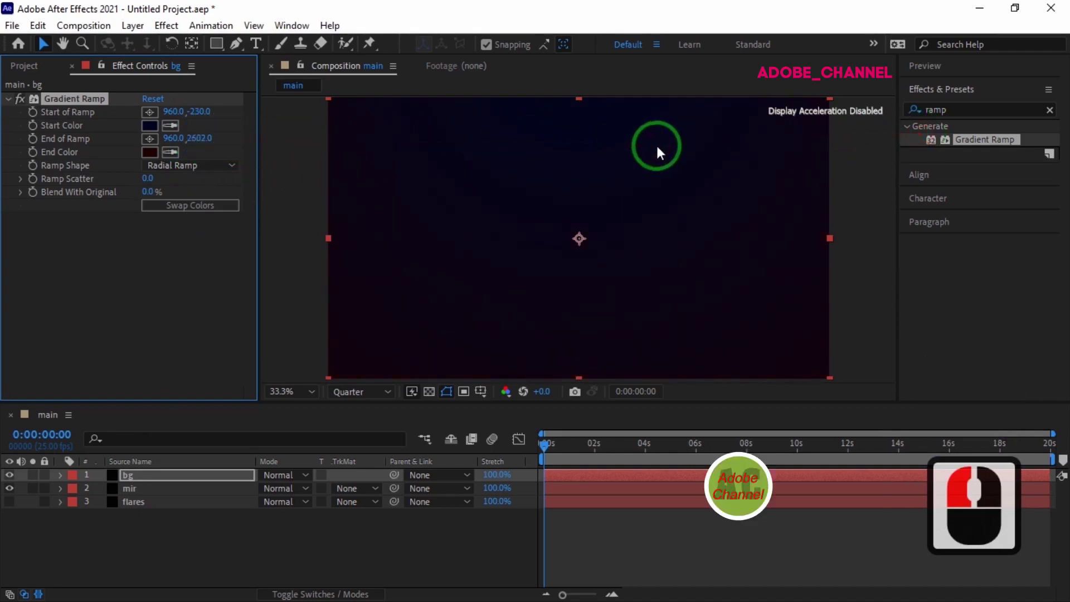
Select bg, then play the composition from the Preview panel
left_click(165, 522)
left_click(990, 76)
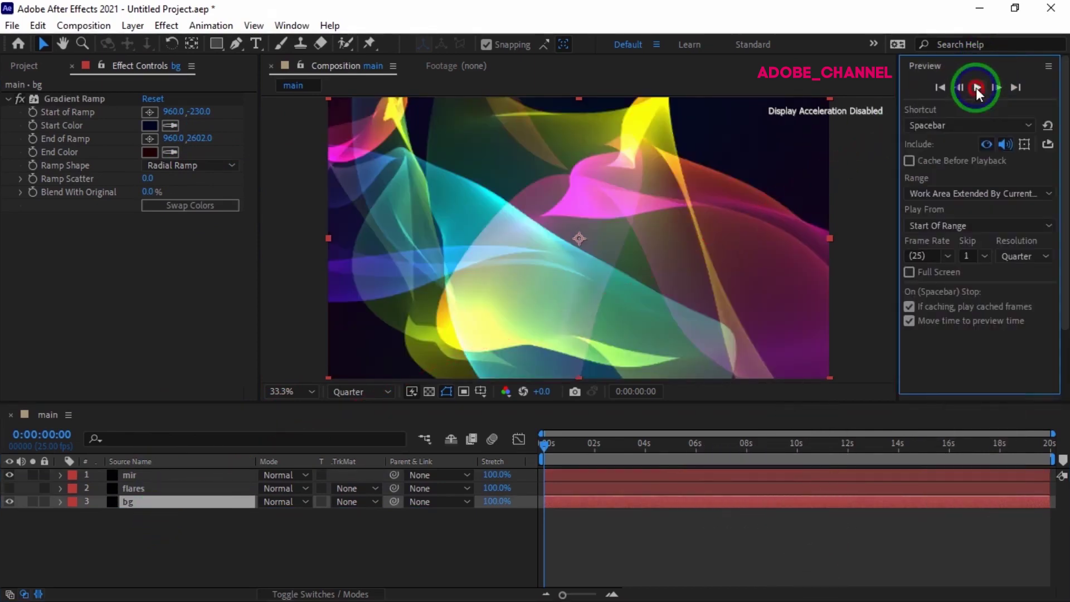
left_click(980, 97)
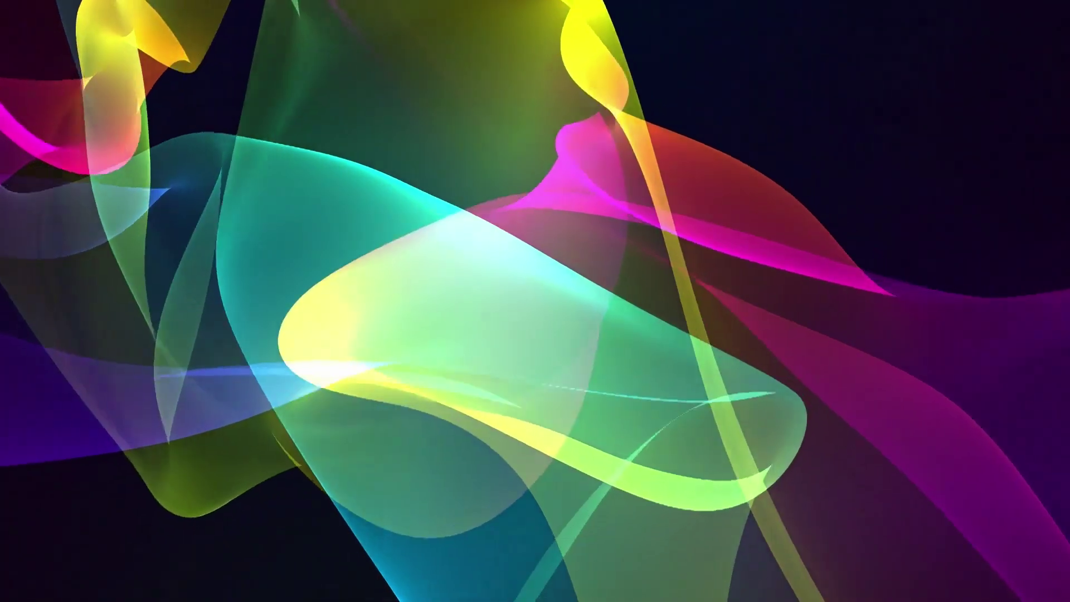